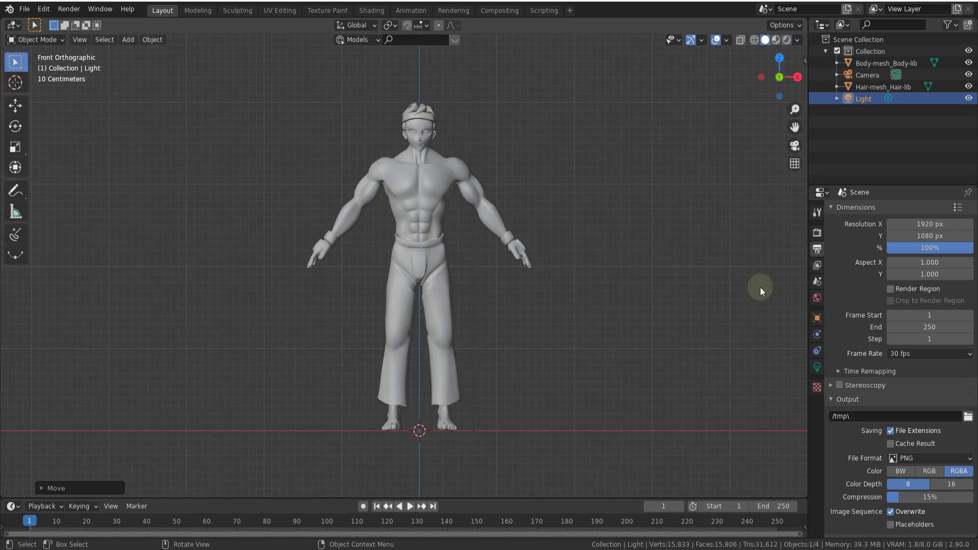
Load the selected body mesh into Auto-Rig Pro Smart and mark the neck at the base of the head.
click(636, 277)
click(588, 247)
click(448, 232)
click(725, 359)
click(725, 342)
click(674, 308)
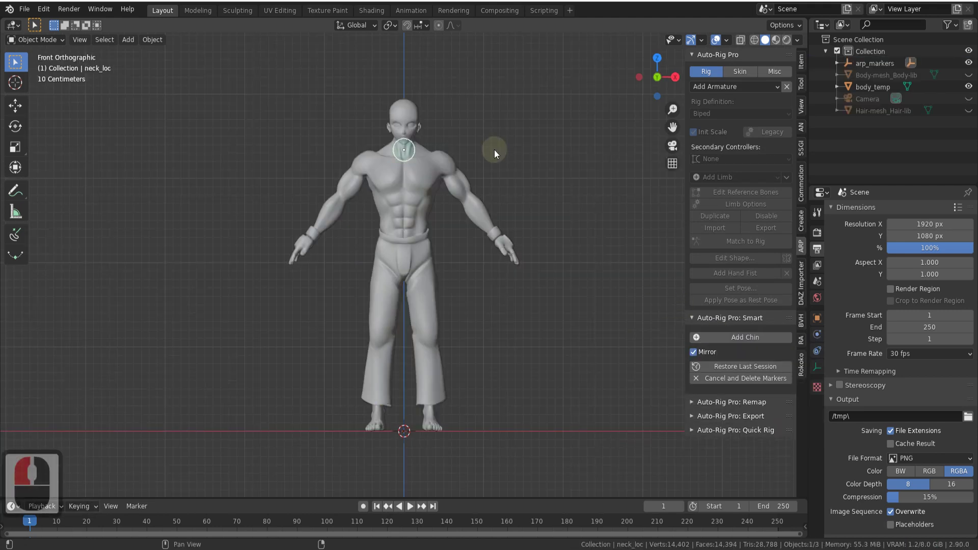
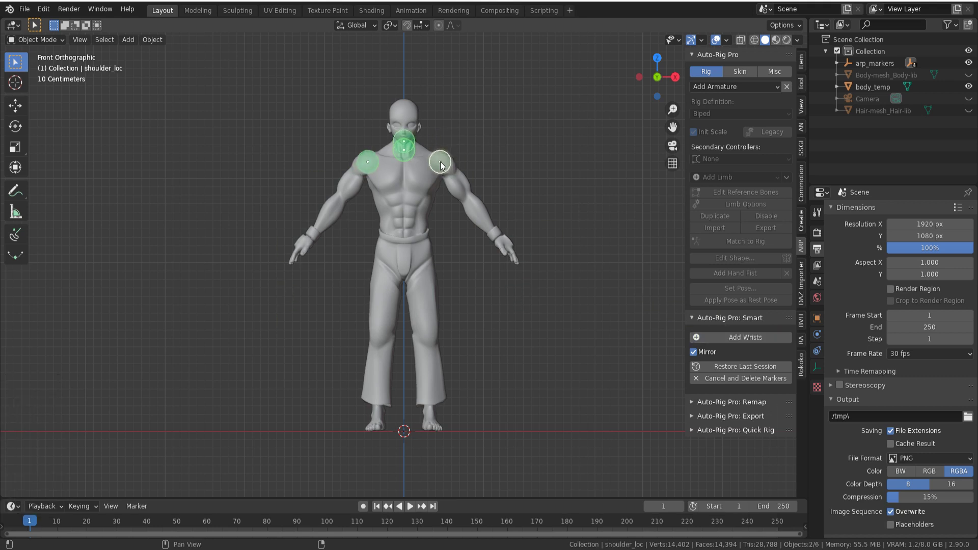
Mark the wrists, spine root and ankles on the body, then run Go! to detect the skeleton.
click(442, 166)
click(495, 236)
click(663, 333)
click(473, 271)
click(560, 391)
click(433, 411)
click(759, 431)
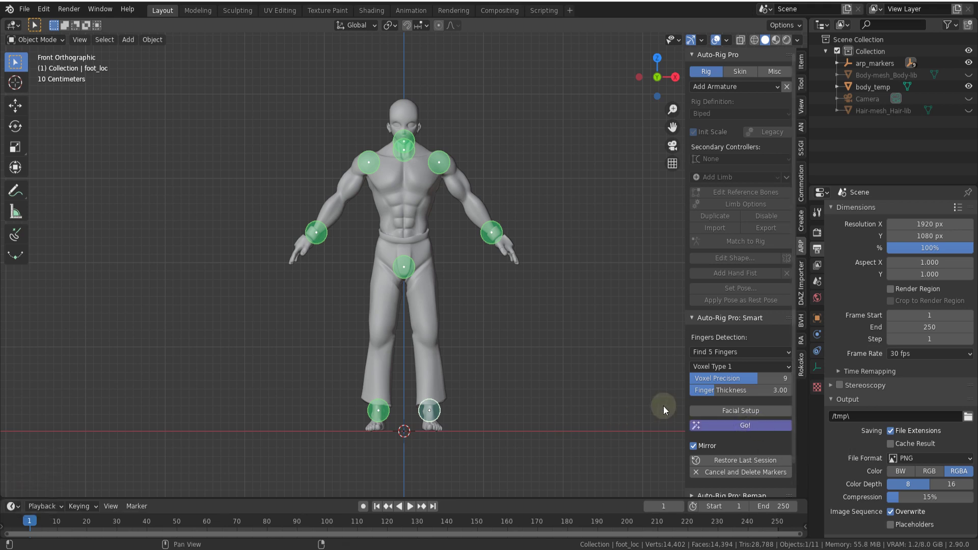
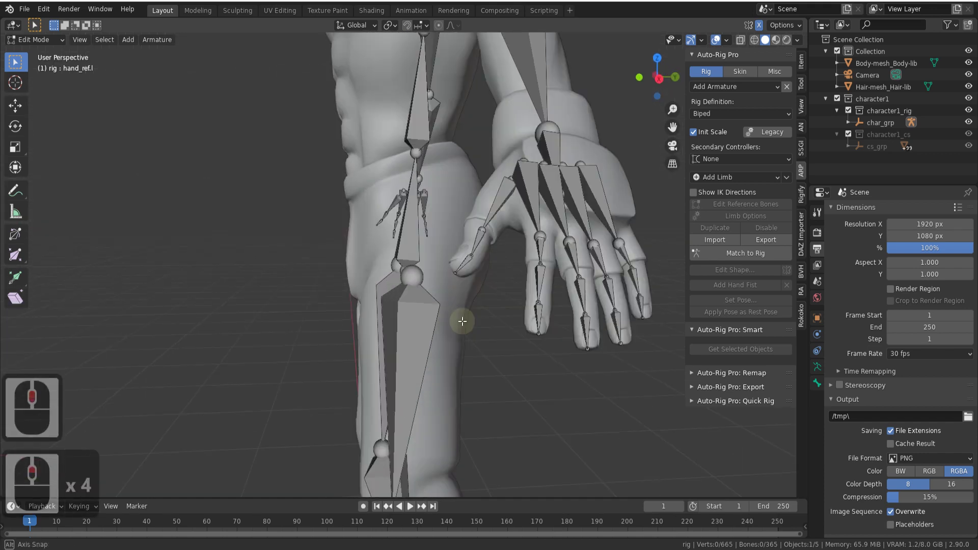
Inspect the hand and hip reference bones and enable Show IK Directions for the limbs.
middle_click(397, 329)
middle_click(410, 311)
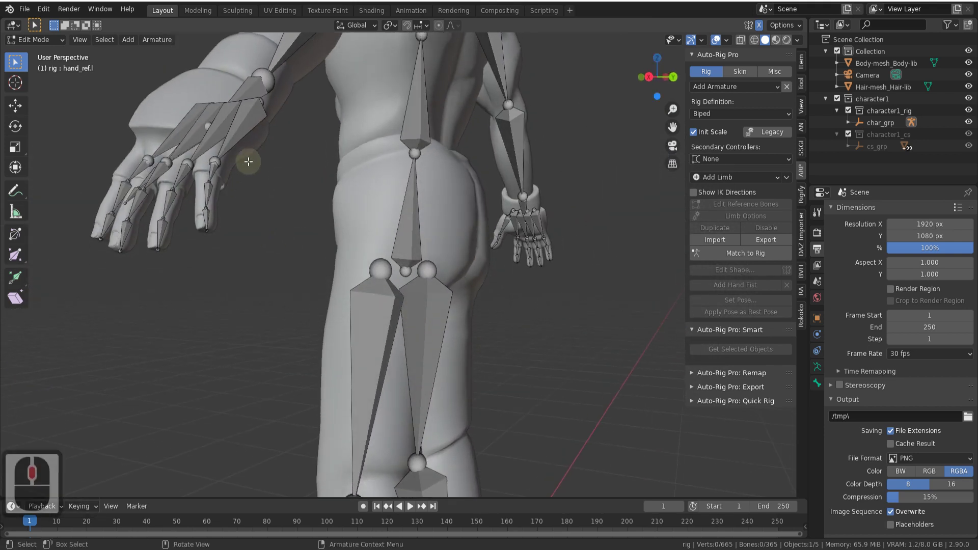
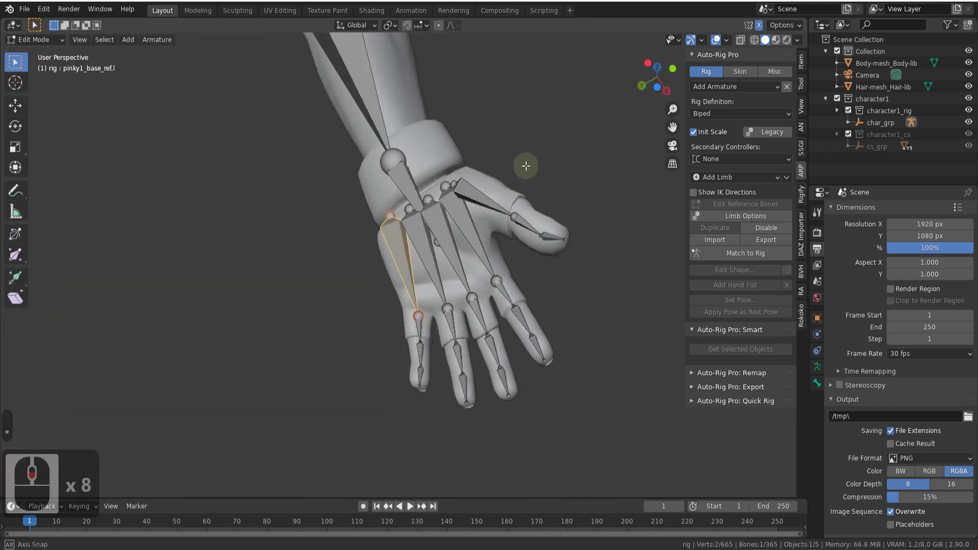
click(697, 193)
click(698, 193)
key(Tab)
click(698, 193)
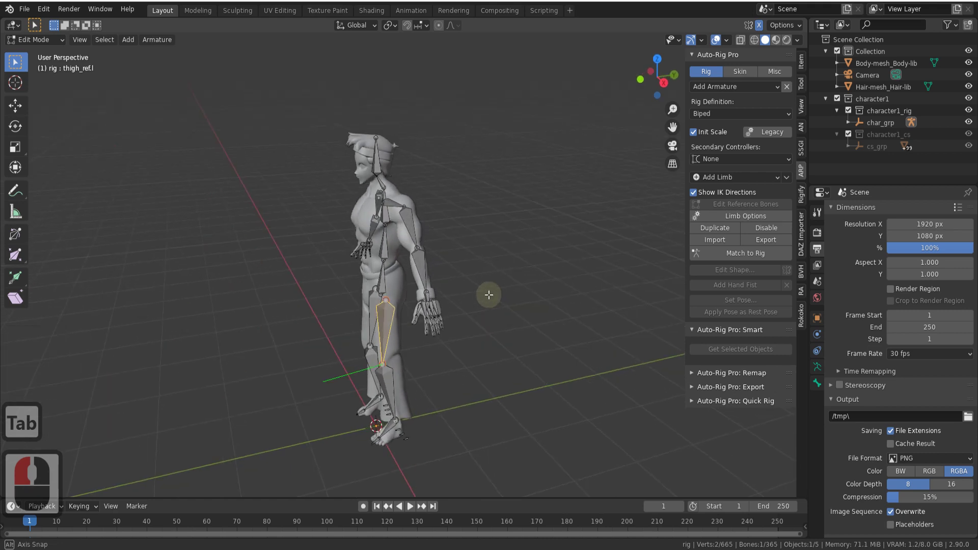
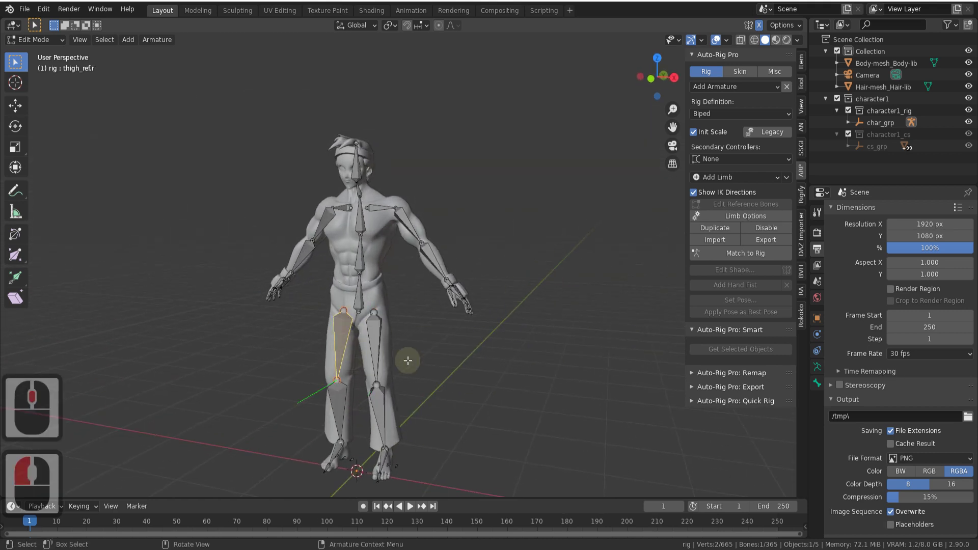
Check the upper arm reference bone from front and side, then return to Object Mode.
middle_click(365, 383)
click(412, 240)
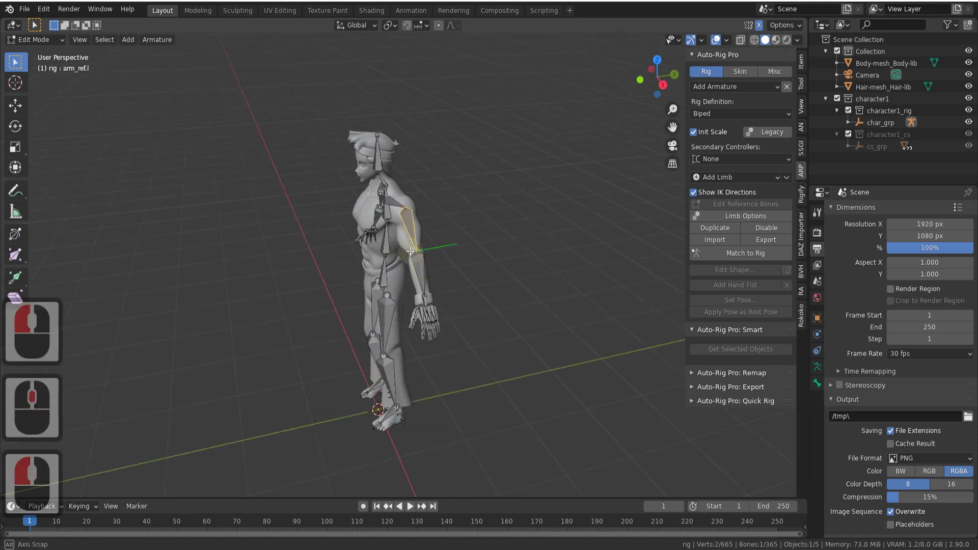
middle_click(506, 307)
key(Tab)
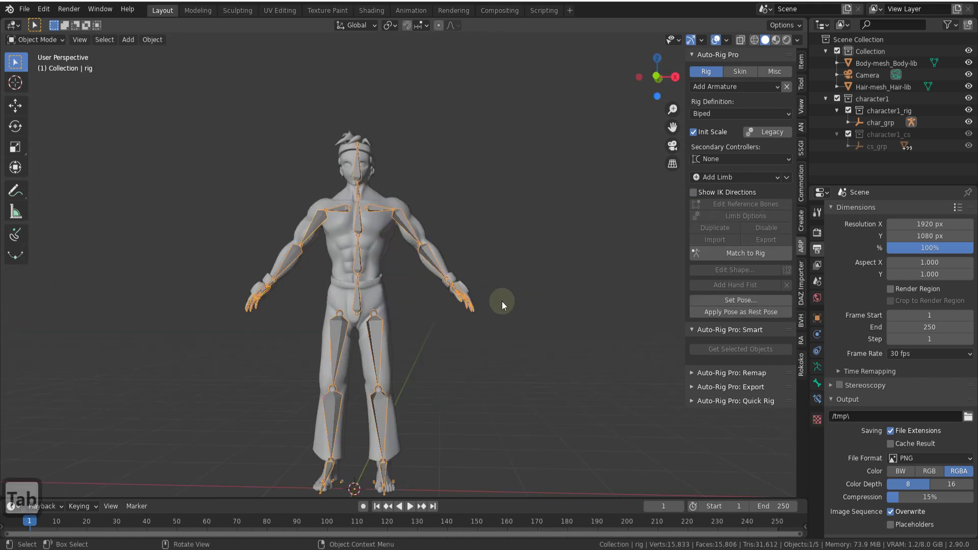
Generate the control rig with Match to Rig and select the body mesh plus rig for skinning.
click(730, 254)
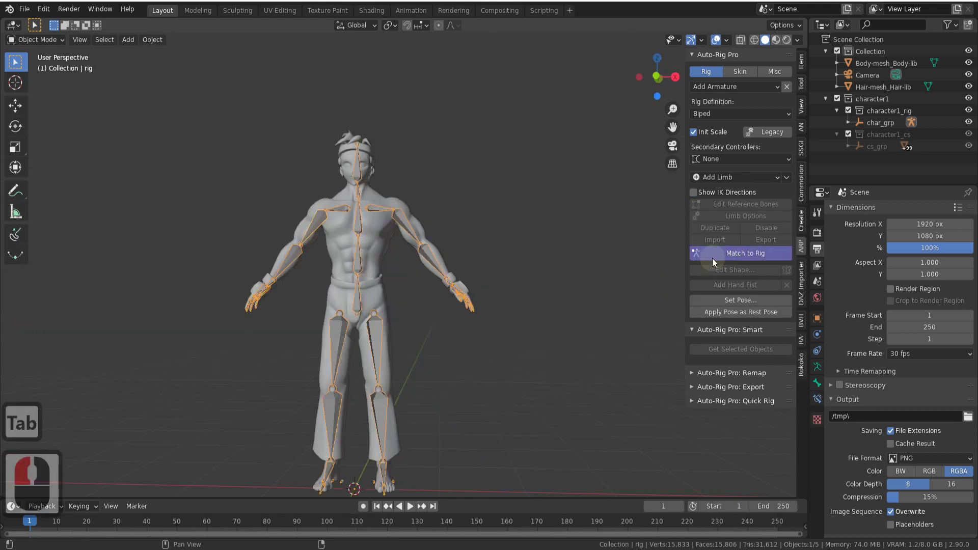
middle_click(472, 318)
key(ctrl+Tab)
click(448, 211)
click(443, 157)
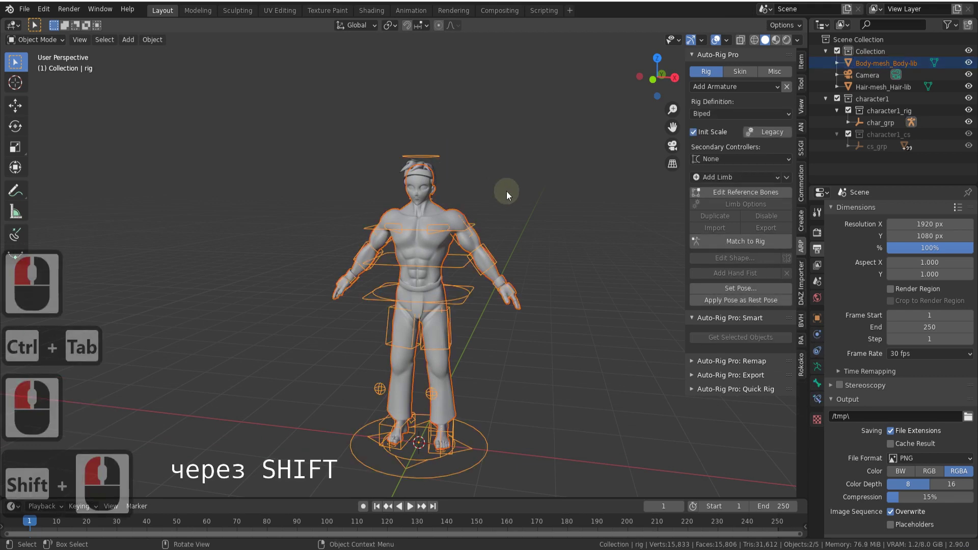
click(749, 74)
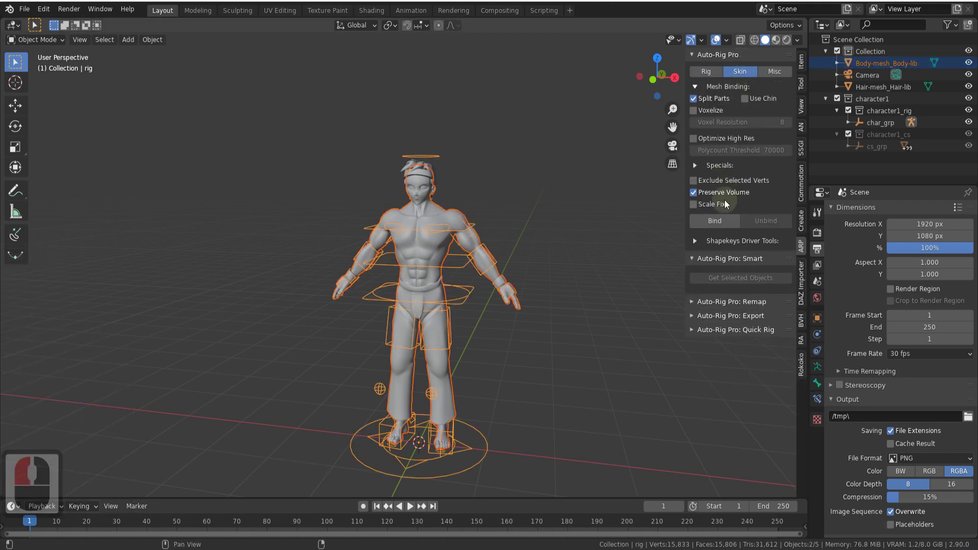
Bind the body mesh to the rig and test-pose the root and forearm controllers.
click(722, 221)
key(ctrl+Tab)
click(467, 307)
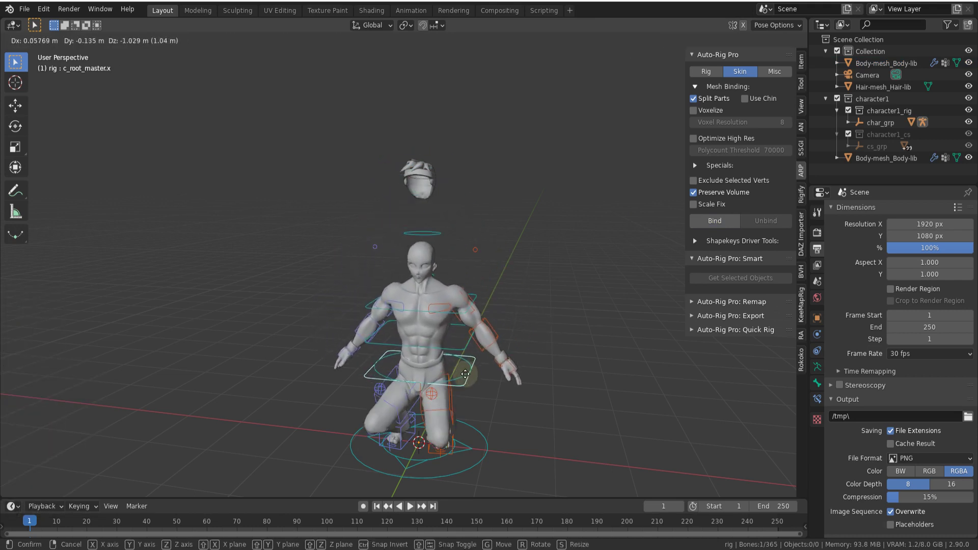
right_click(462, 324)
click(501, 263)
key(r)
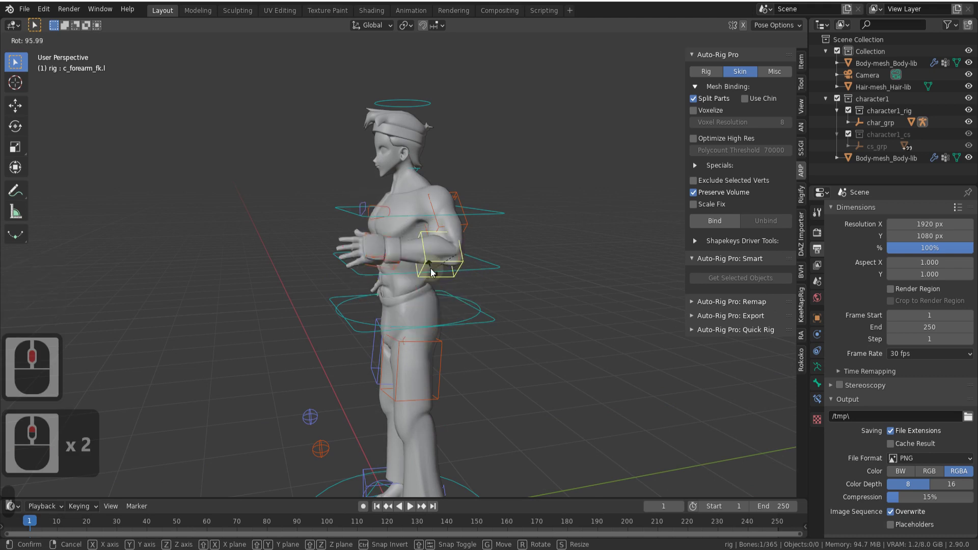
right_click(436, 267)
Rotate the head controller to check the deformation, then leave Pose Mode.
middle_click(526, 233)
click(459, 107)
key(r)
right_click(448, 137)
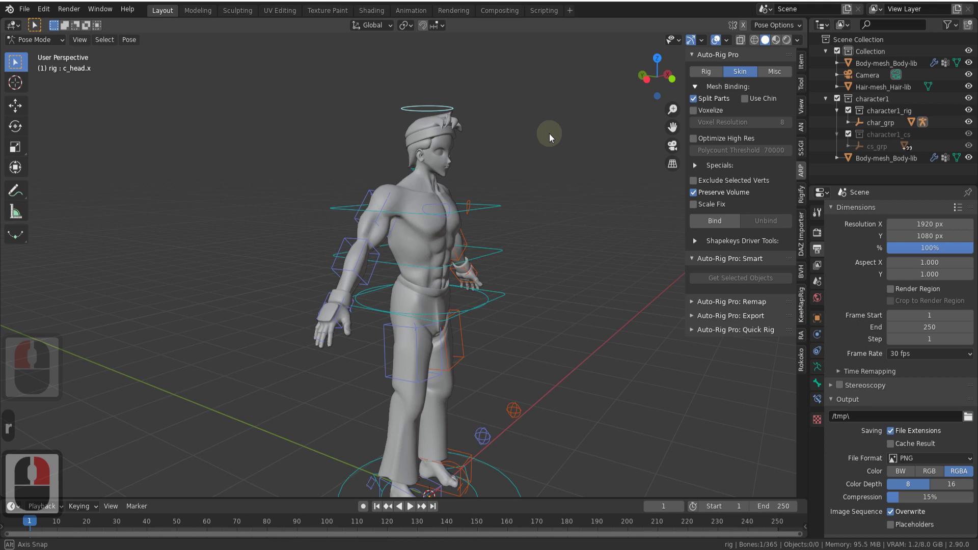
middle_click(566, 135)
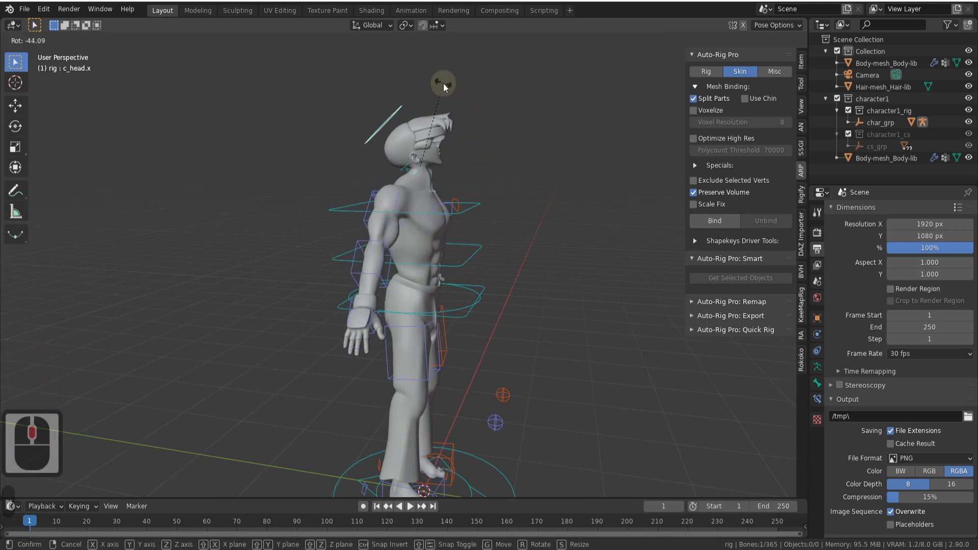
key(ctrl+Tab)
Select the hair mesh with the rig and bind the hair to it.
middle_click(442, 167)
click(442, 166)
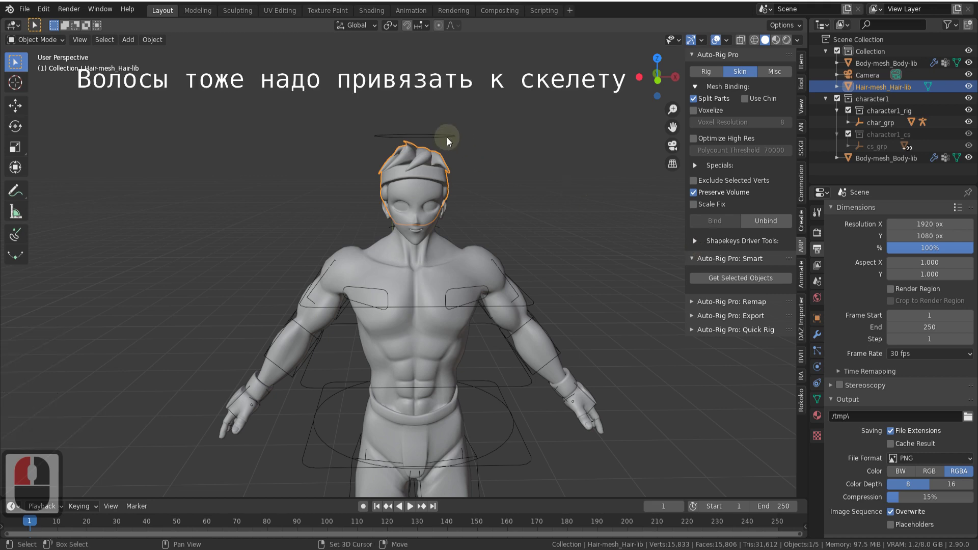
click(449, 137)
click(717, 221)
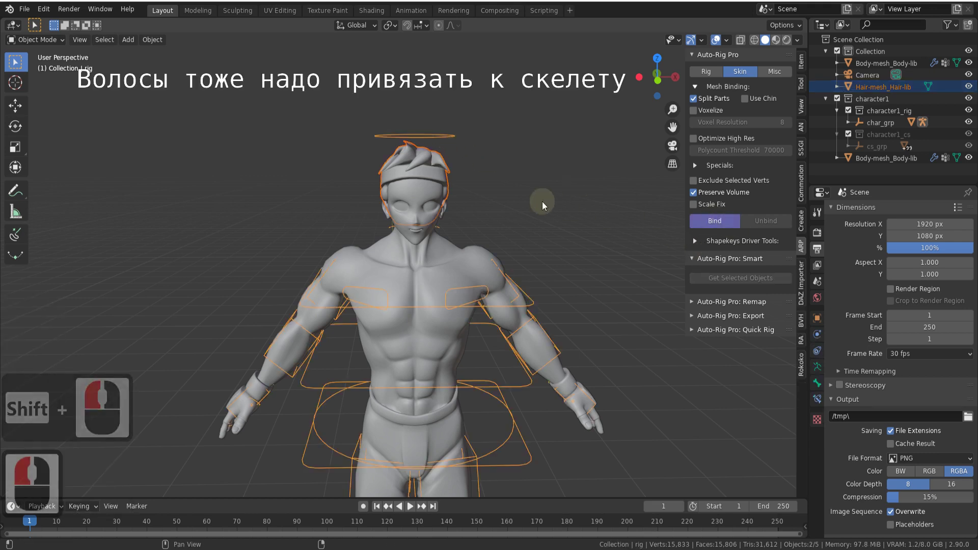